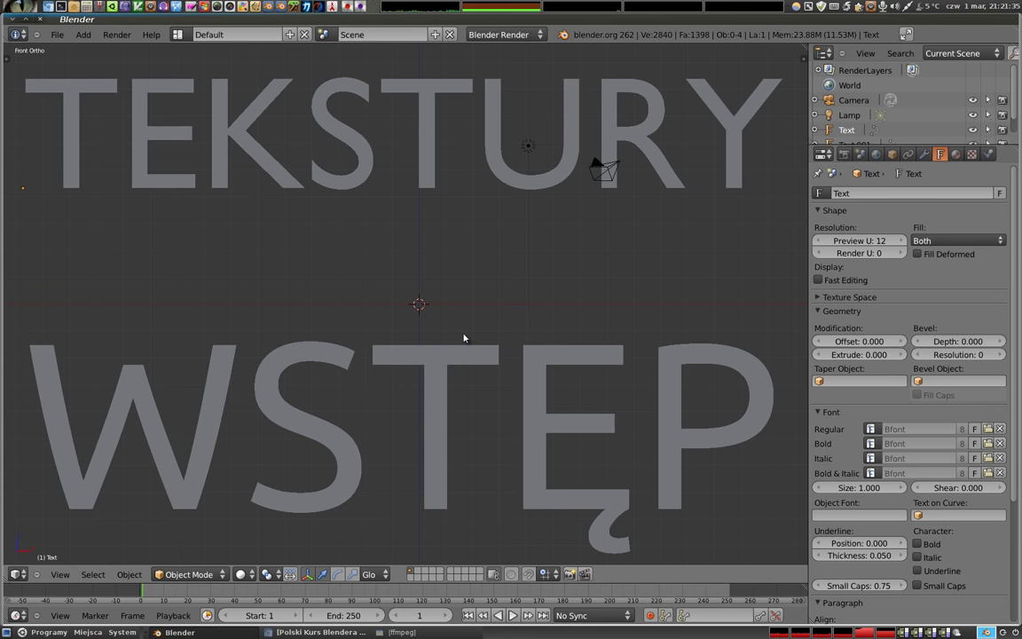
# - Delete both title text objects from the scene
pyautogui.rightClick(438, 364)
pyautogui.press('x')
pyautogui.rightClick(429, 183)
pyautogui.press('x')
pyautogui.press('shift+a')
# - Add a UV sphere in the middle of the scene
pyautogui.press('s')
pyautogui.click(693, 387)
pyautogui.middleClick(475, 360)
pyautogui.middleClick(287, 206)
pyautogui.middleClick(388, 295)
pyautogui.middleClick(541, 416)
pyautogui.press('x')
pyautogui.press('shift+a')
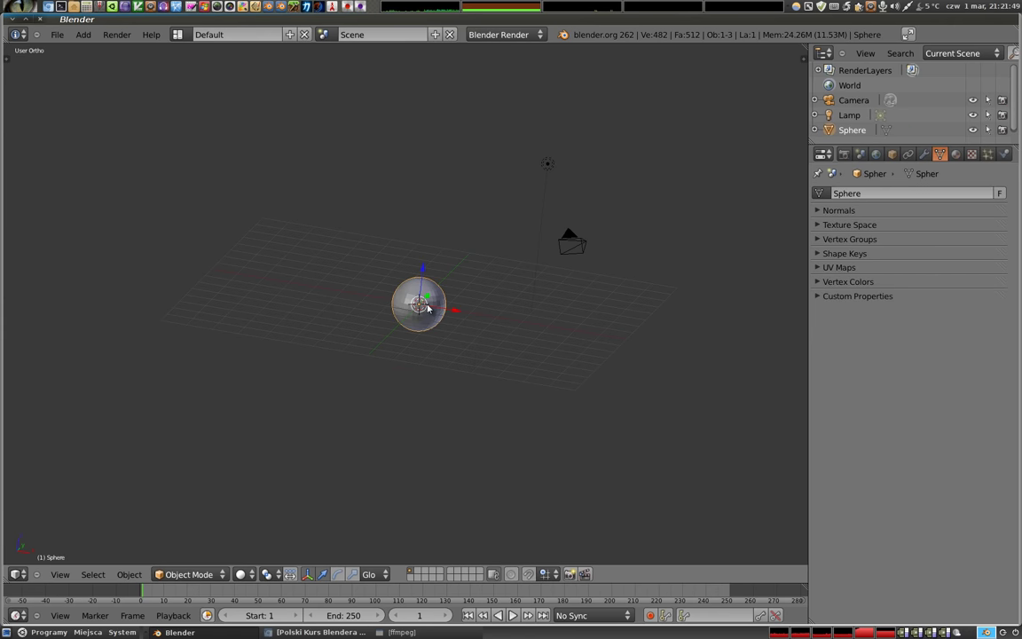
# - Give the sphere a level-2 subdivision modifier and smooth shading
pyautogui.press('ctrl+2')
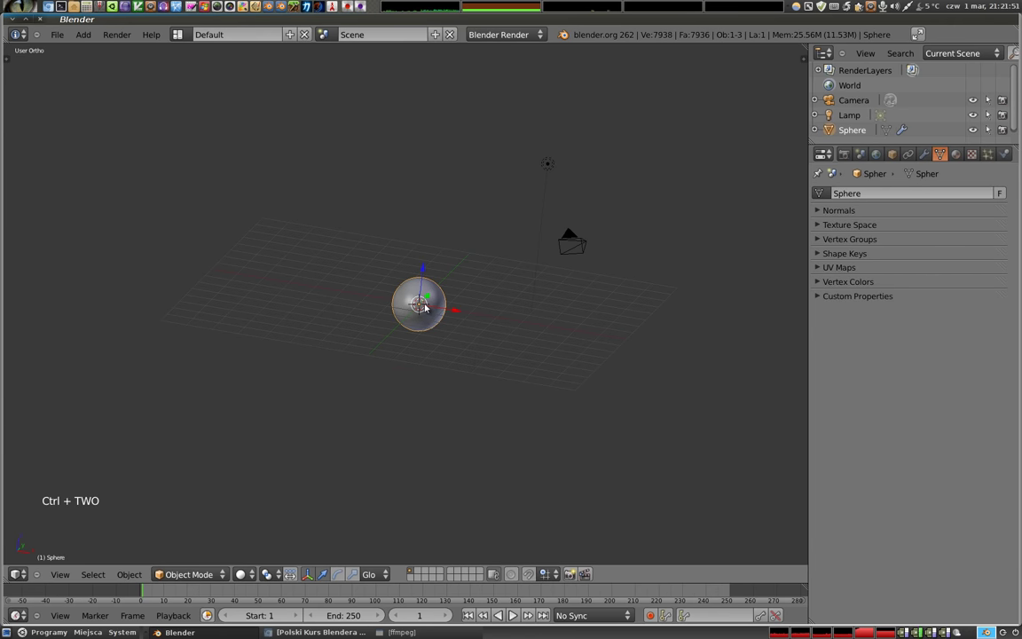
pyautogui.press('t')
pyautogui.click(41, 199)
pyautogui.press('t')
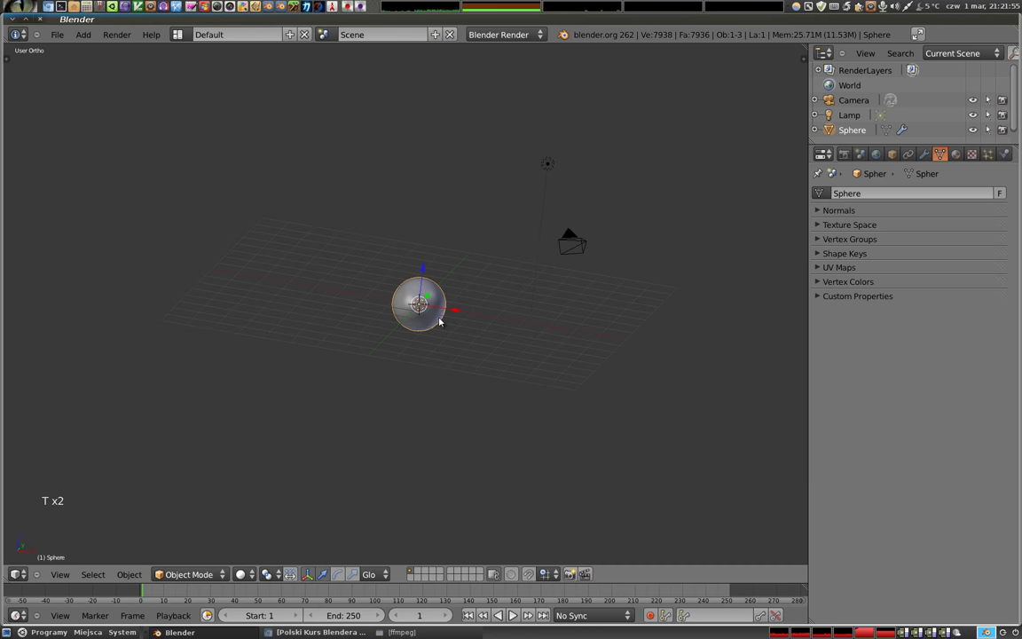
pyautogui.scroll(3)
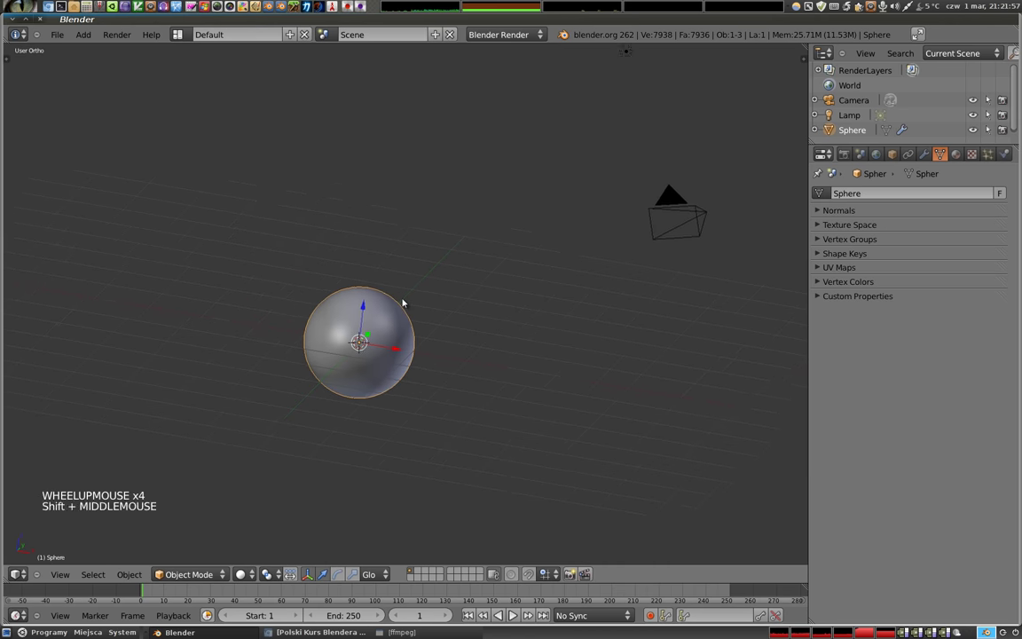
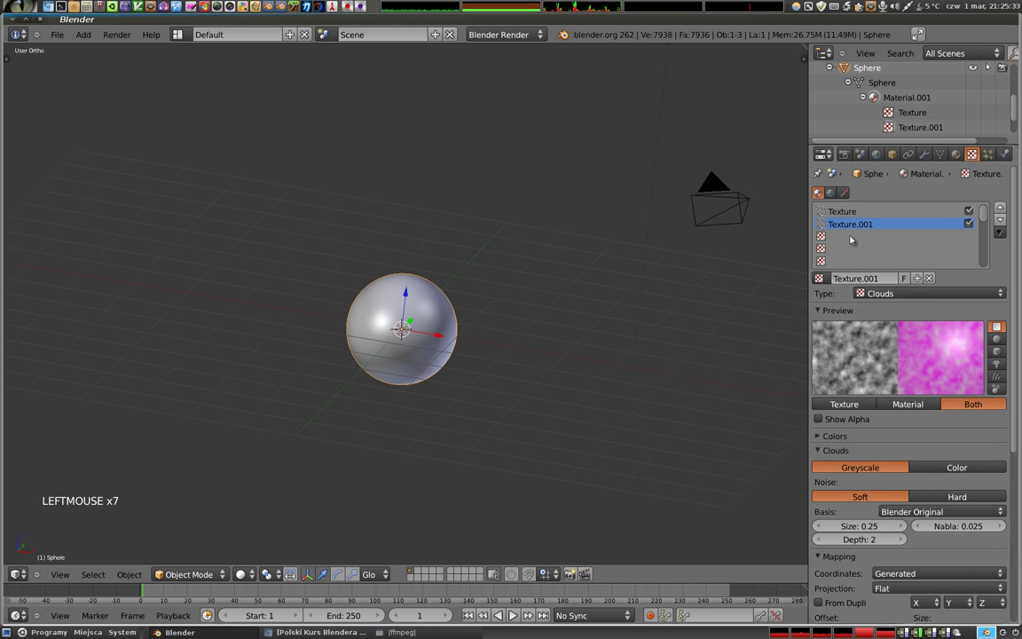
# - Create a new Clouds texture, Texture.002, in an empty slot of the sphere's material
pyautogui.click(846, 235)
pyautogui.click(889, 282)
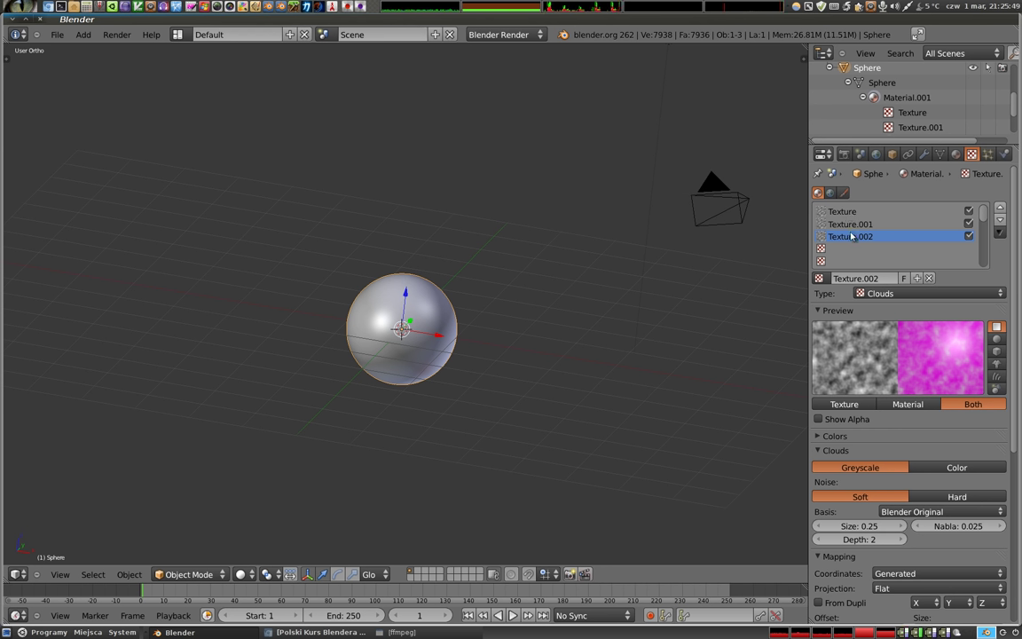
pyautogui.click(856, 225)
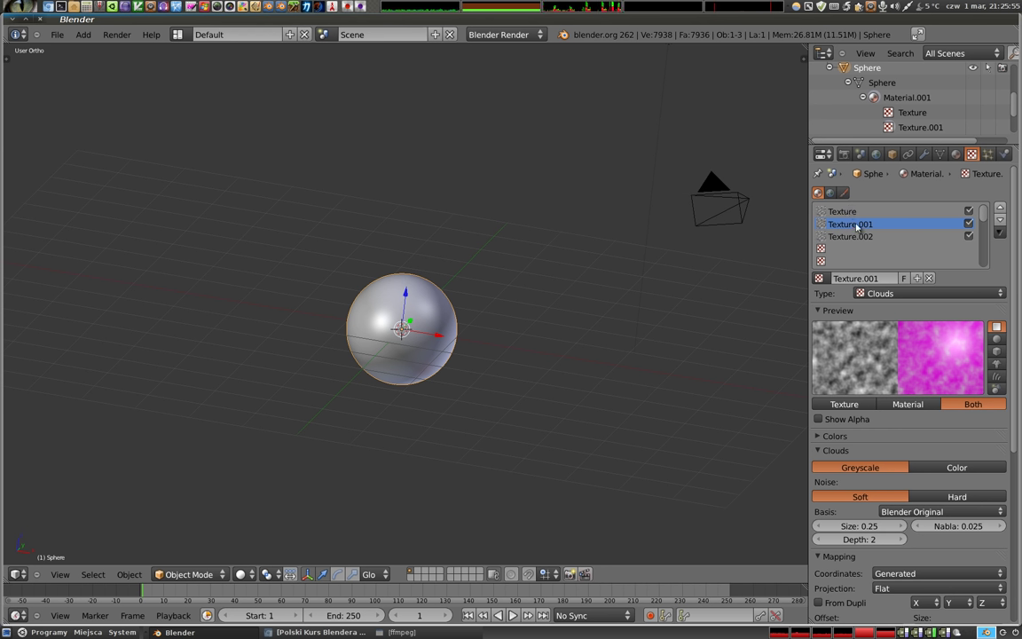
pyautogui.click(859, 238)
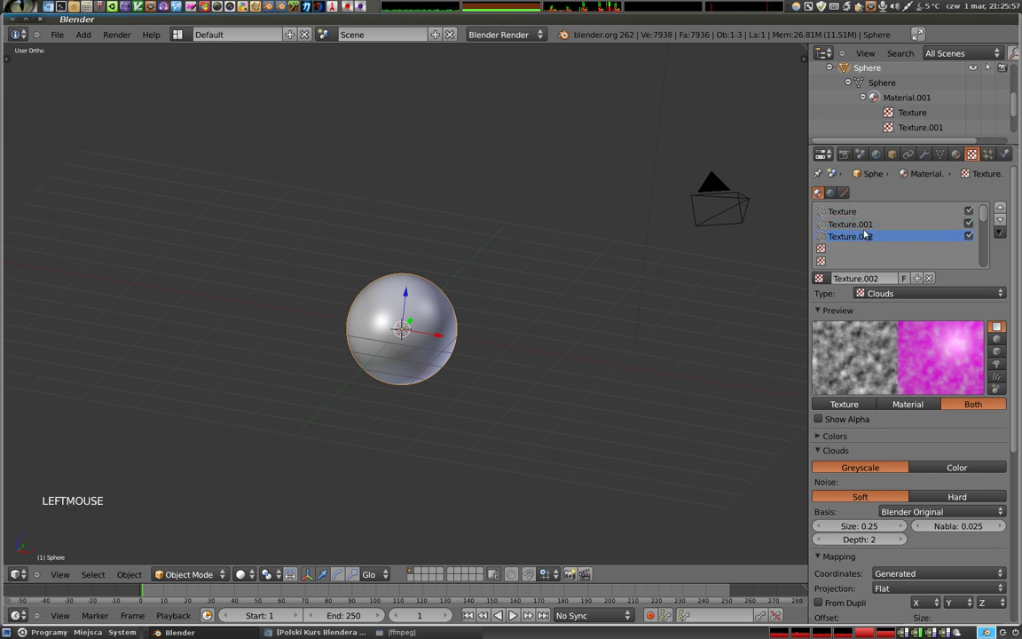
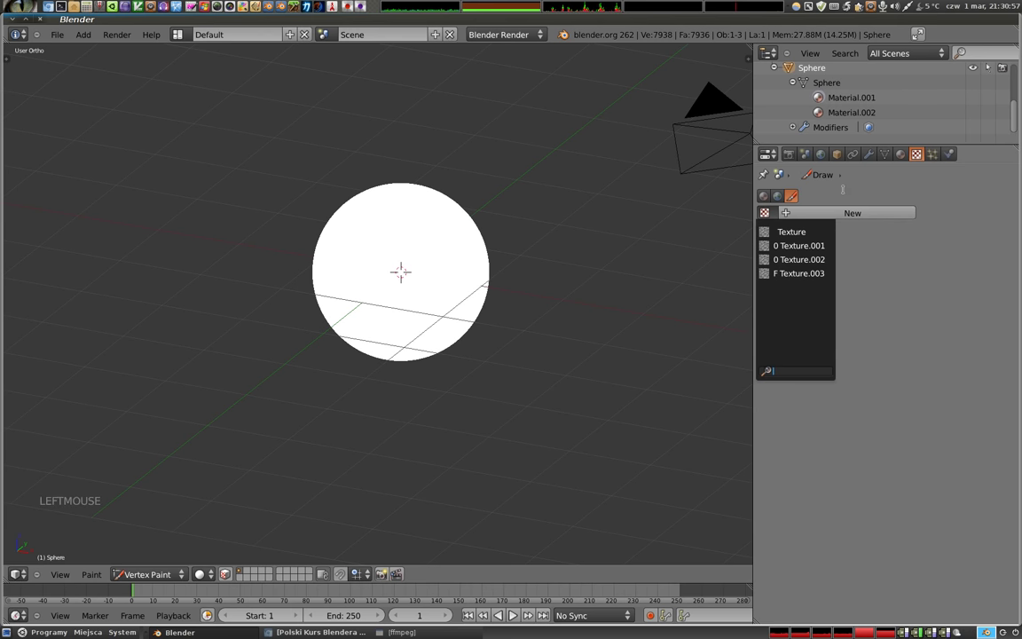
# - Subdivide the whole sphere mesh in Edit Mode and apply To Sphere to keep it round
pyautogui.press('Escape')
pyautogui.press('Tab')
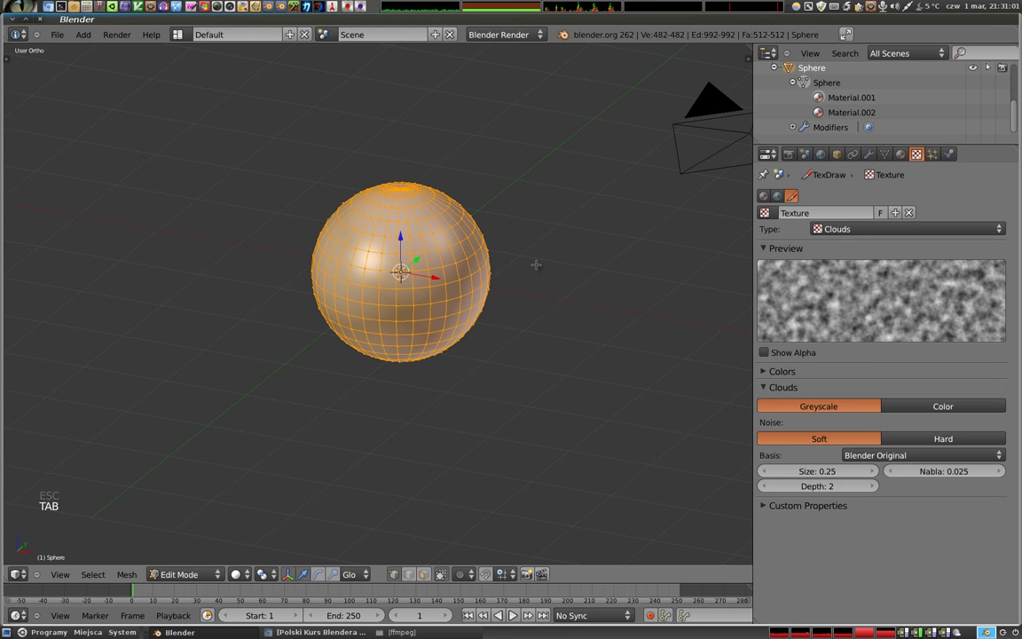
pyautogui.press('w')
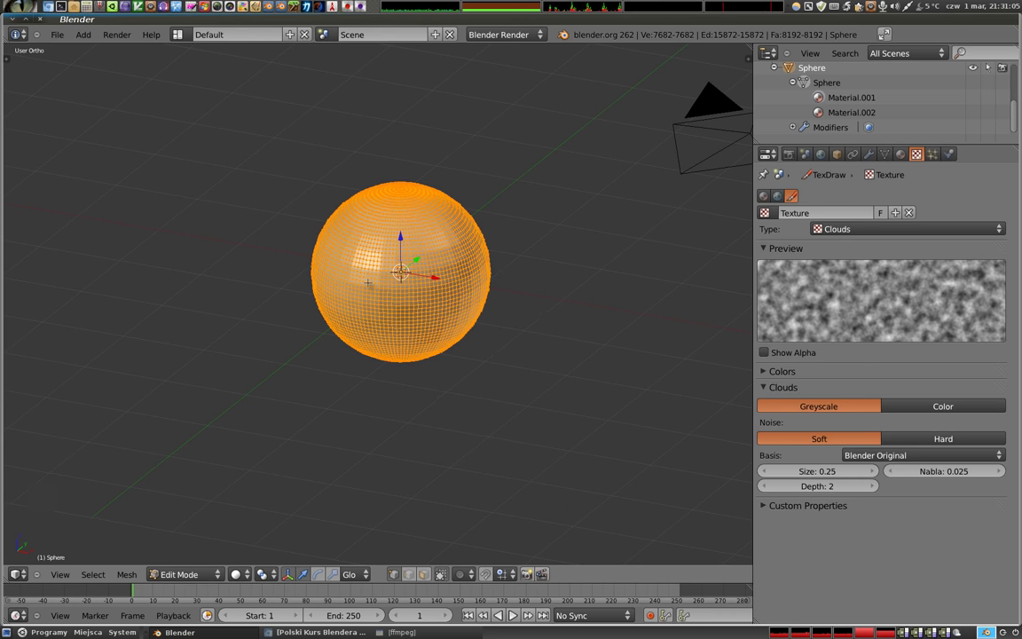
pyautogui.press('shift+alt+s')
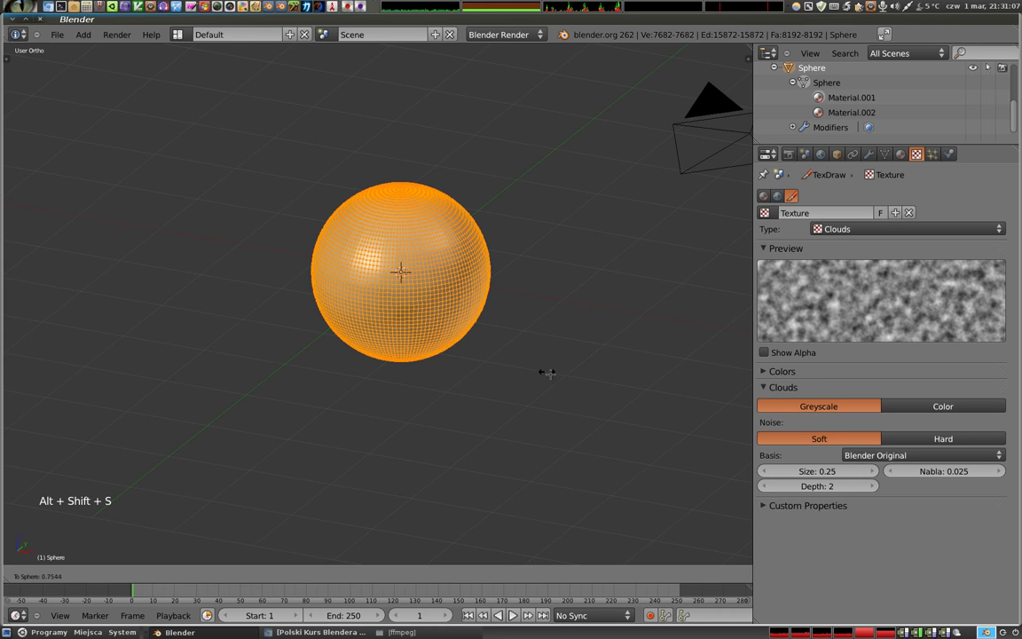
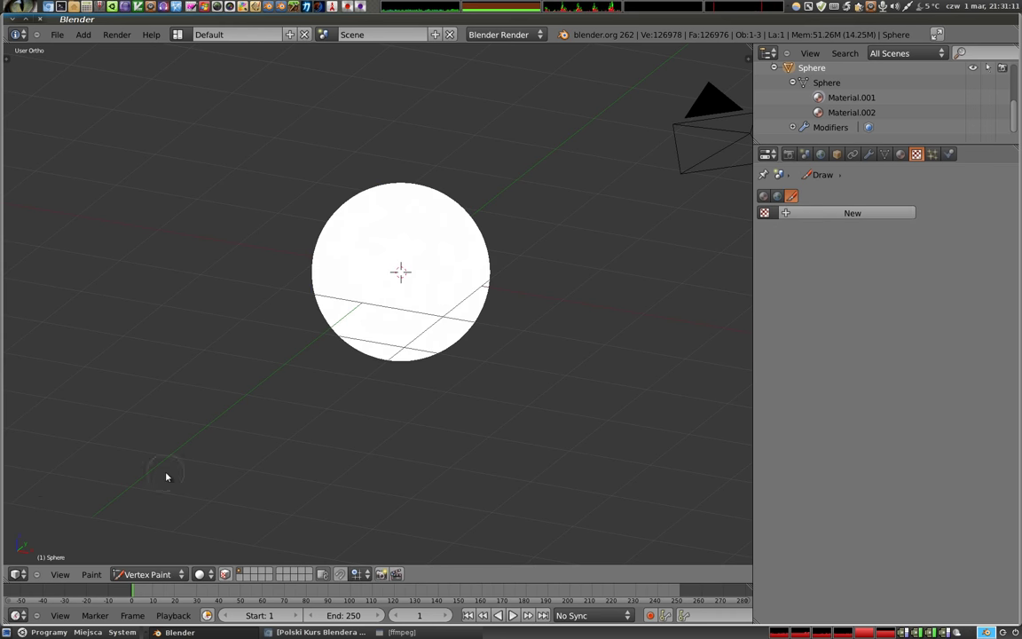
# - Switch the sphere to Texture Paint mode with the TexDraw brush
pyautogui.press('t')
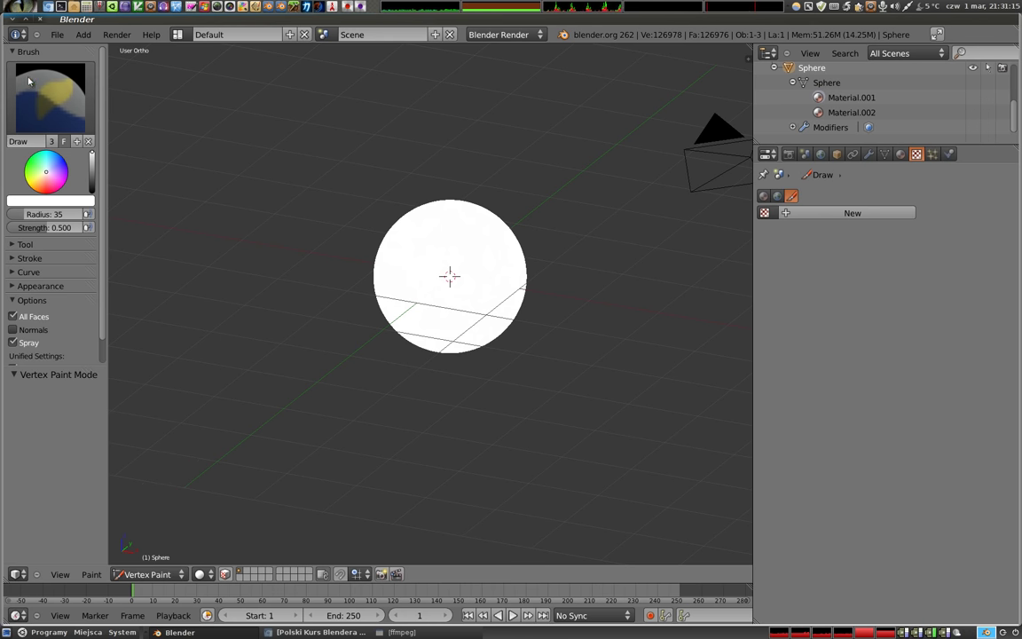
pyautogui.click(93, 201)
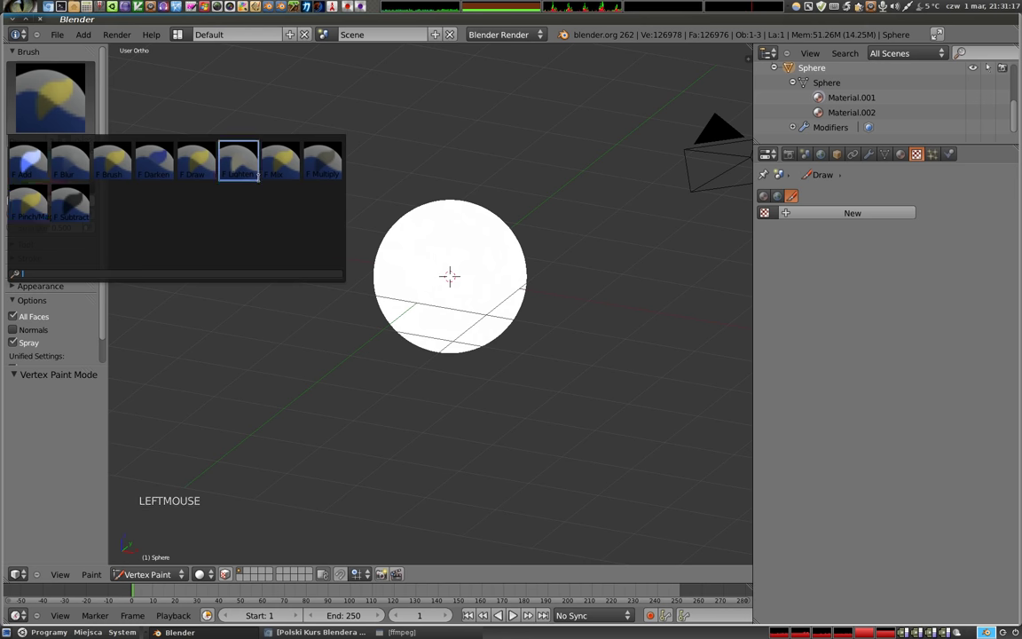
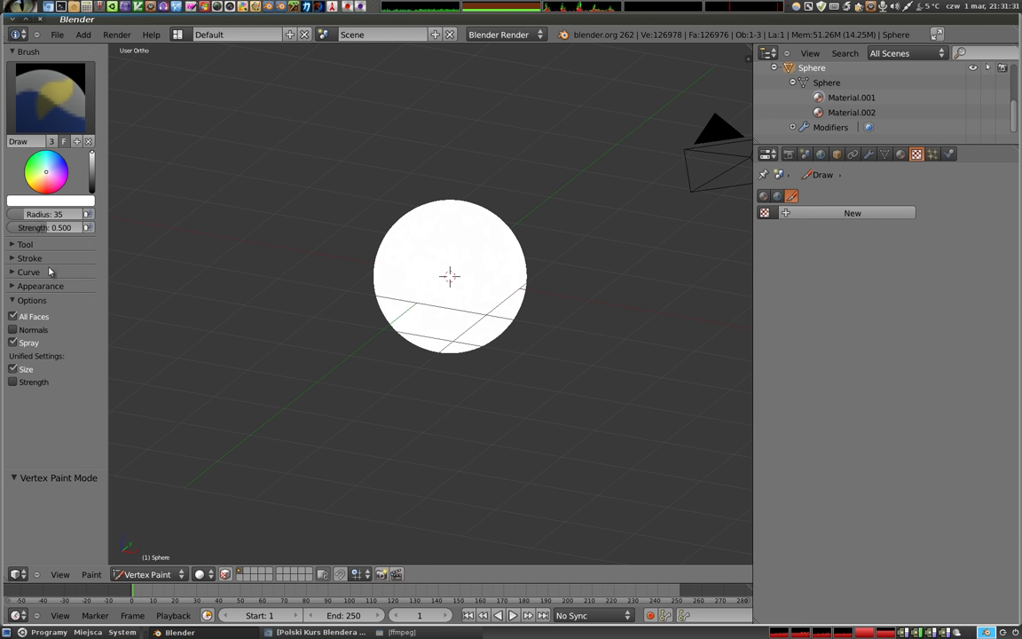
pyautogui.click(202, 570)
pyautogui.click(153, 498)
# - Give the TexDraw brush a new texture of type Clouds
pyautogui.click(443, 249)
pyautogui.click(17, 287)
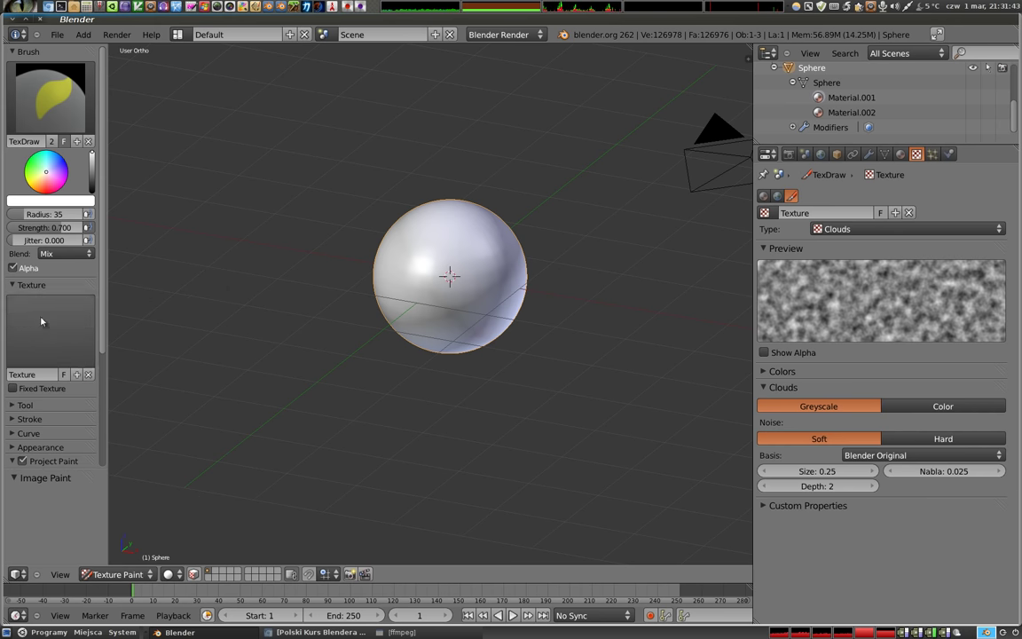
# - Set the brush colour to blue and assign it its own Clouds texture copy, Texture.001
pyautogui.click(88, 224)
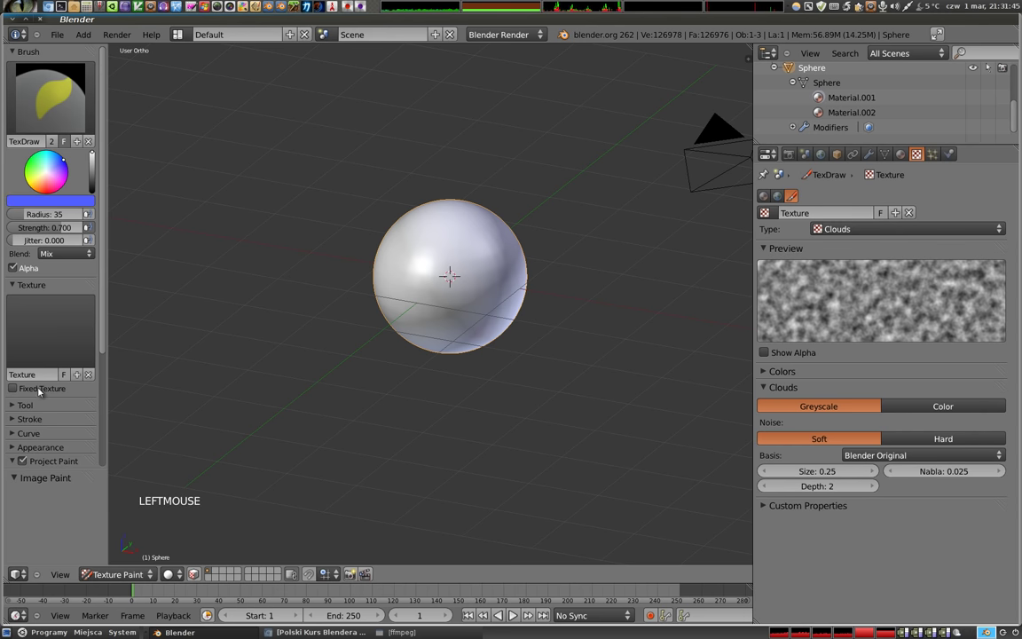
pyautogui.click(86, 224)
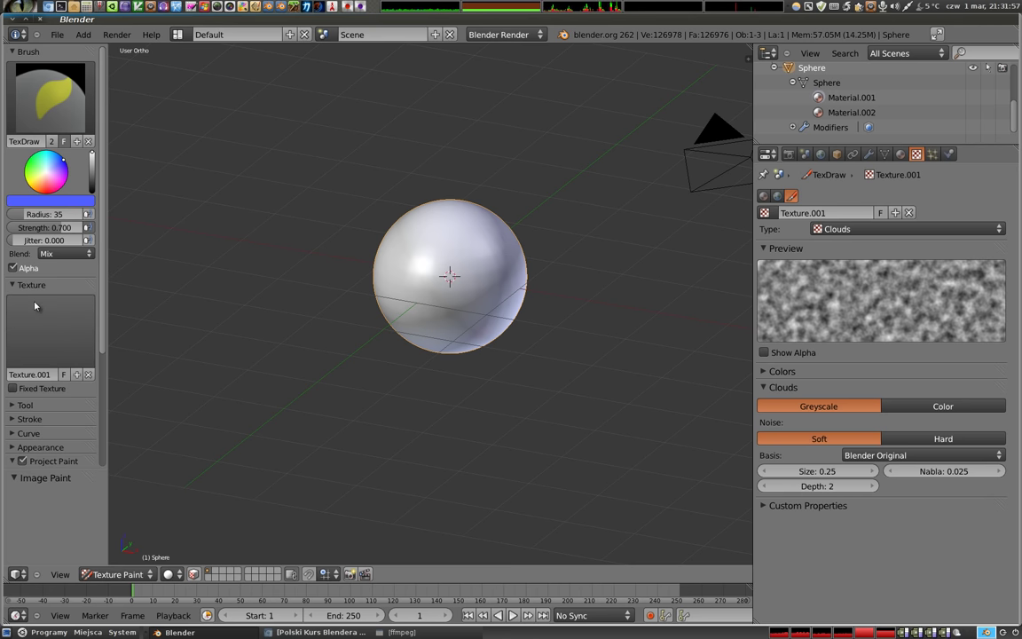
pyautogui.click(436, 275)
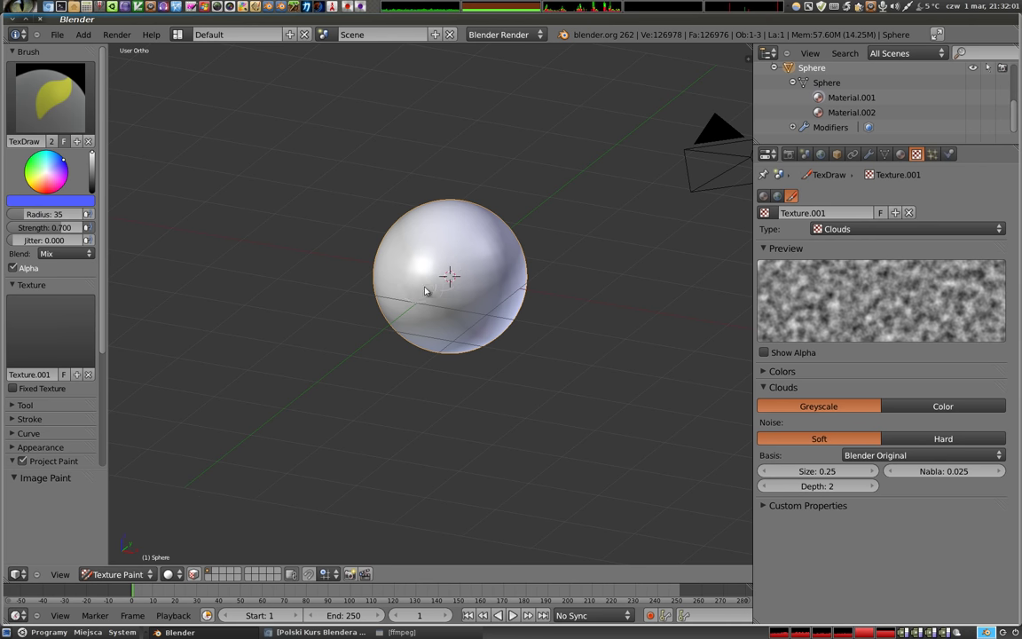
pyautogui.press('Tab')
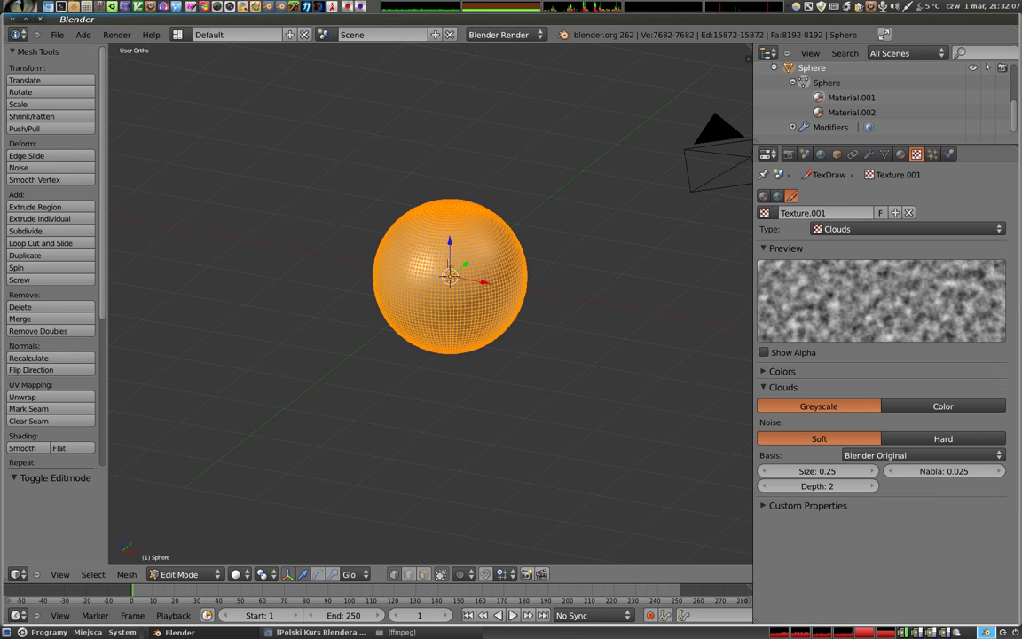
pyautogui.press('Tab')
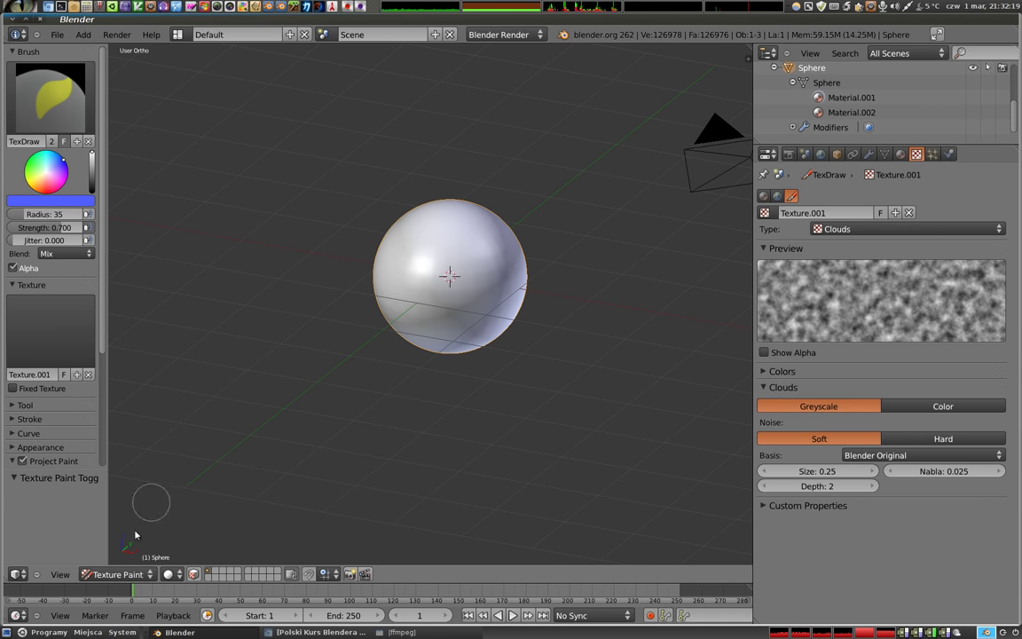
# - Enter Sculpt Mode, give the SculptDraw brush a new Clouds texture and make a first stroke
pyautogui.click(119, 578)
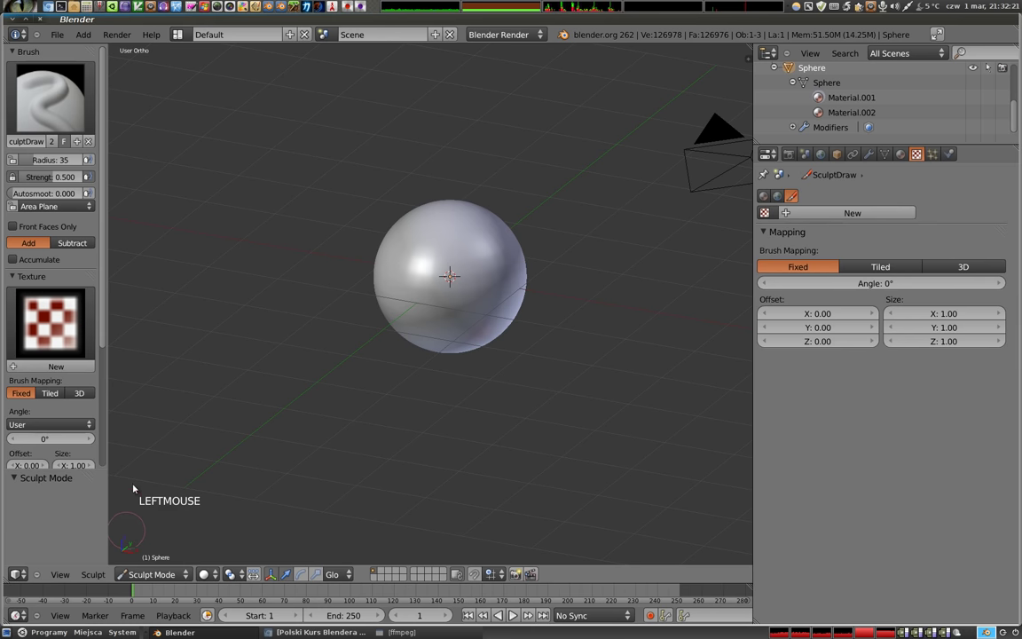
pyautogui.click(44, 388)
pyautogui.click(444, 281)
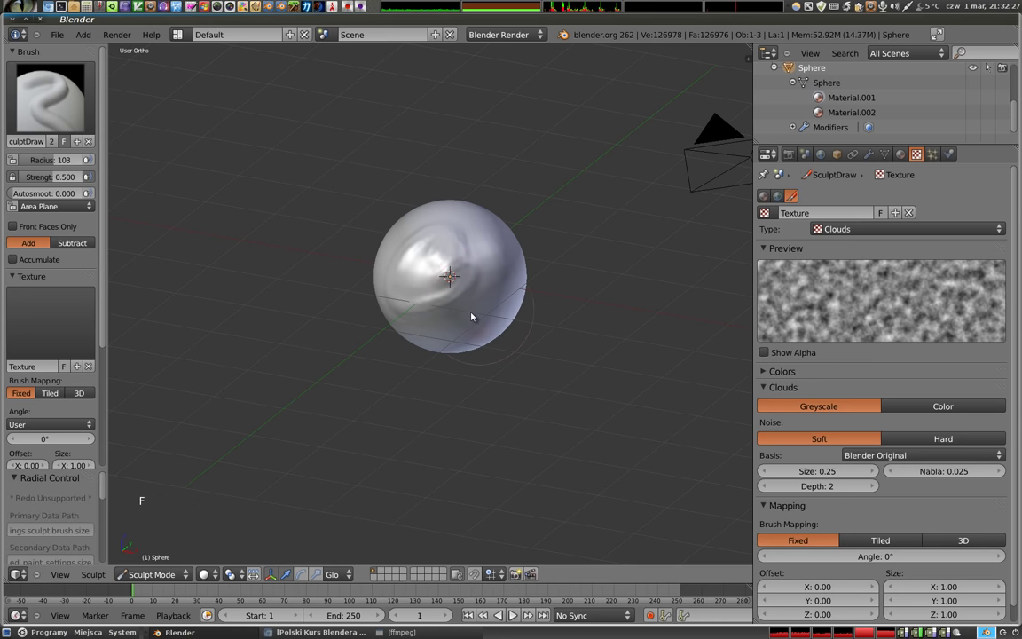
pyautogui.click(416, 299)
# - Enlarge the sculpt brush radius and sculpt bumps onto several sides of the sphere
pyautogui.middleClick(417, 299)
pyautogui.middleClick(369, 305)
pyautogui.press('f')
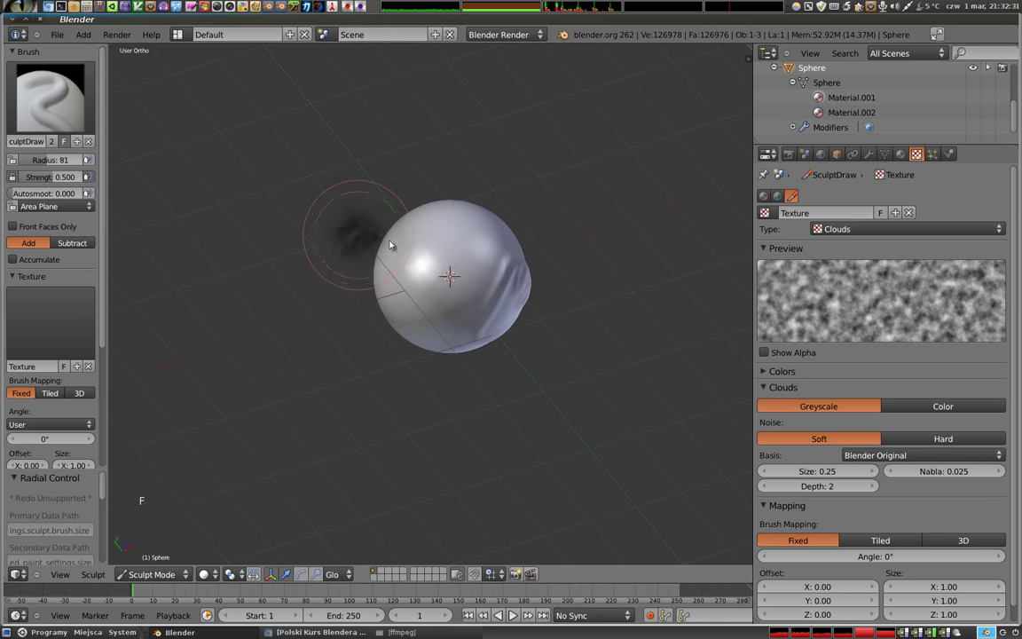
pyautogui.click(434, 268)
pyautogui.click(445, 263)
pyautogui.middleClick(451, 282)
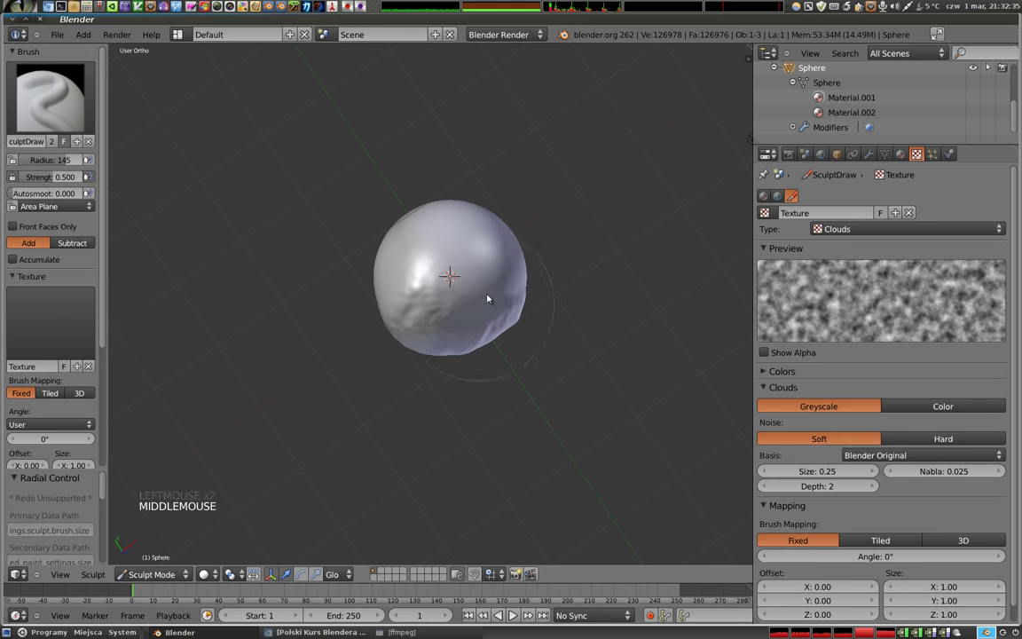
pyautogui.click(475, 266)
pyautogui.middleClick(457, 321)
pyautogui.click(490, 288)
pyautogui.middleClick(438, 313)
# - Roughen the remaining sides into a lumpy rock shape and view it from the front
pyautogui.click(473, 269)
pyautogui.middleClick(453, 302)
pyautogui.click(514, 295)
pyautogui.middleClick(465, 331)
pyautogui.click(468, 285)
pyautogui.middleClick(508, 356)
pyautogui.click(450, 235)
pyautogui.middleClick(453, 343)
pyautogui.click(454, 267)
pyautogui.press('Escape')
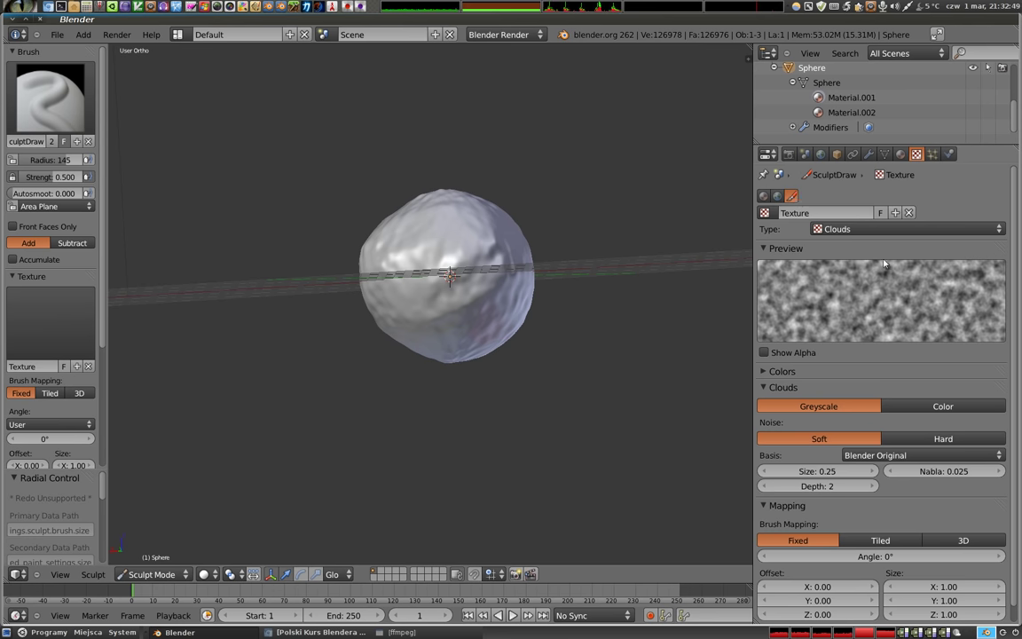
# - Add a new Clouds texture, Texture.004, to the sphere's Material.001
pyautogui.click(769, 199)
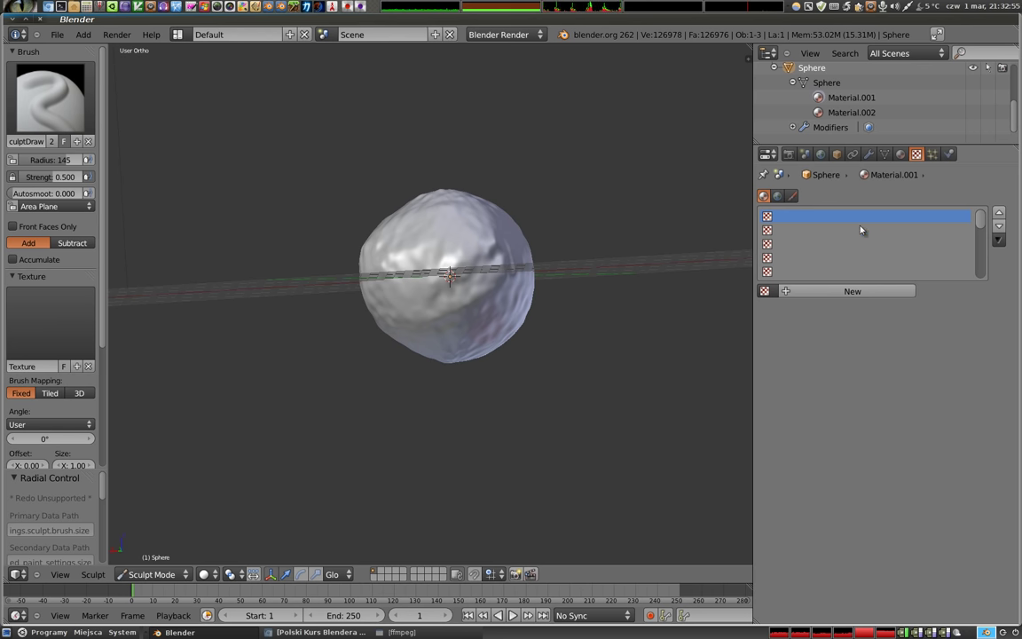
pyautogui.click(846, 307)
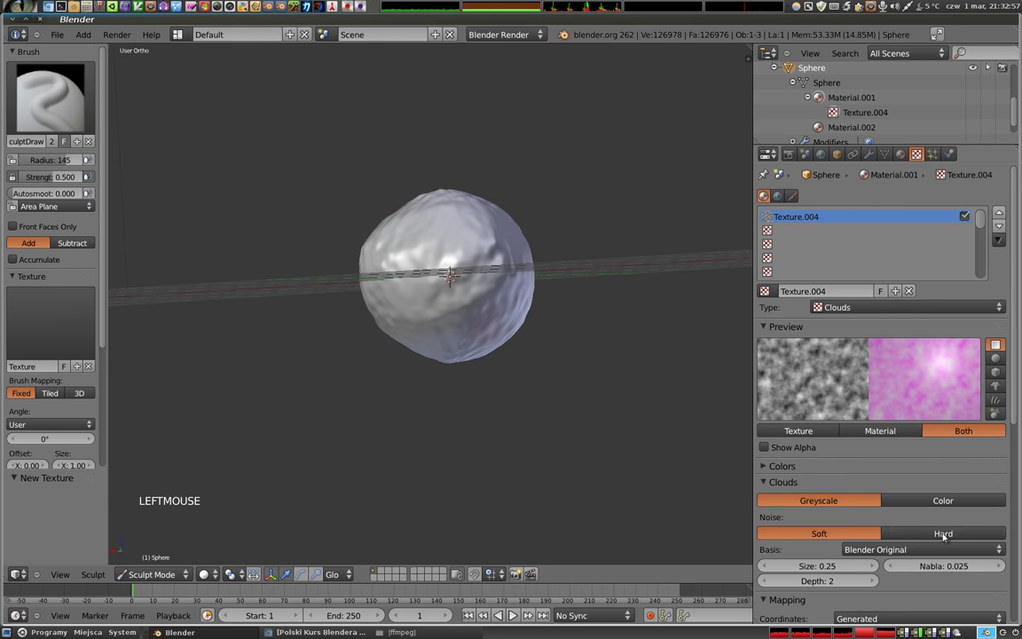
pyautogui.scroll(-3)
pyautogui.scroll(-3)
pyautogui.scroll(-3)
pyautogui.scroll(3)
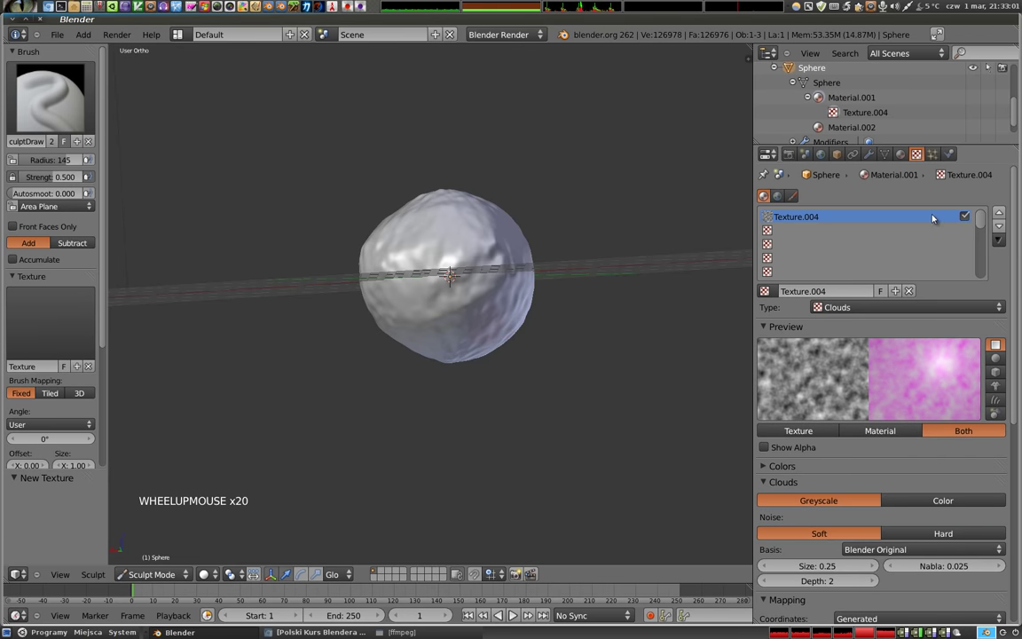
# - Leave Sculpt Mode and return the lumpy sphere to Object Mode
pyautogui.press('Escape')
pyautogui.click(145, 581)
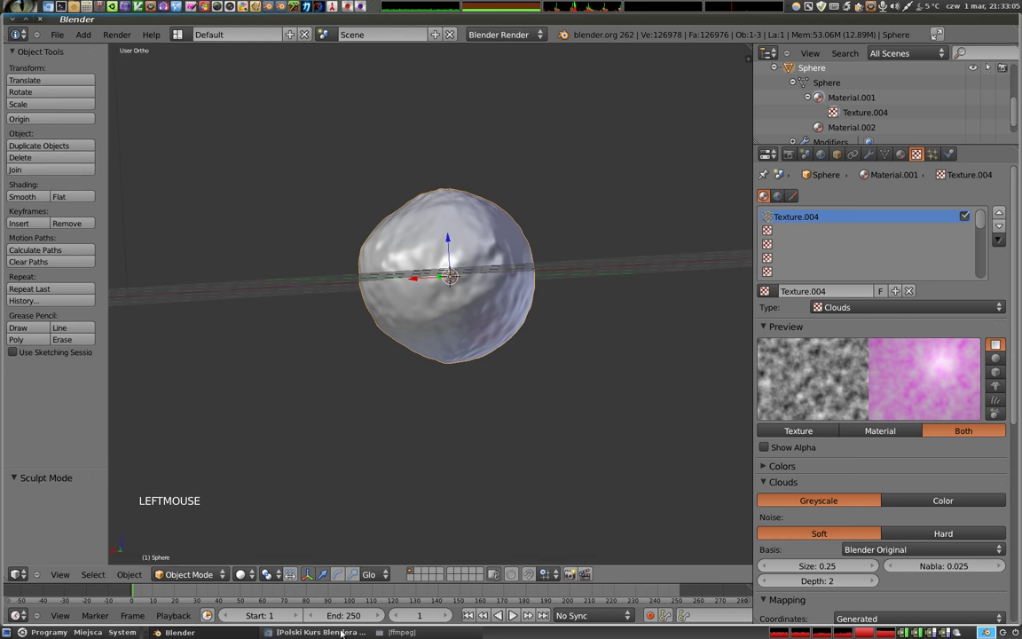